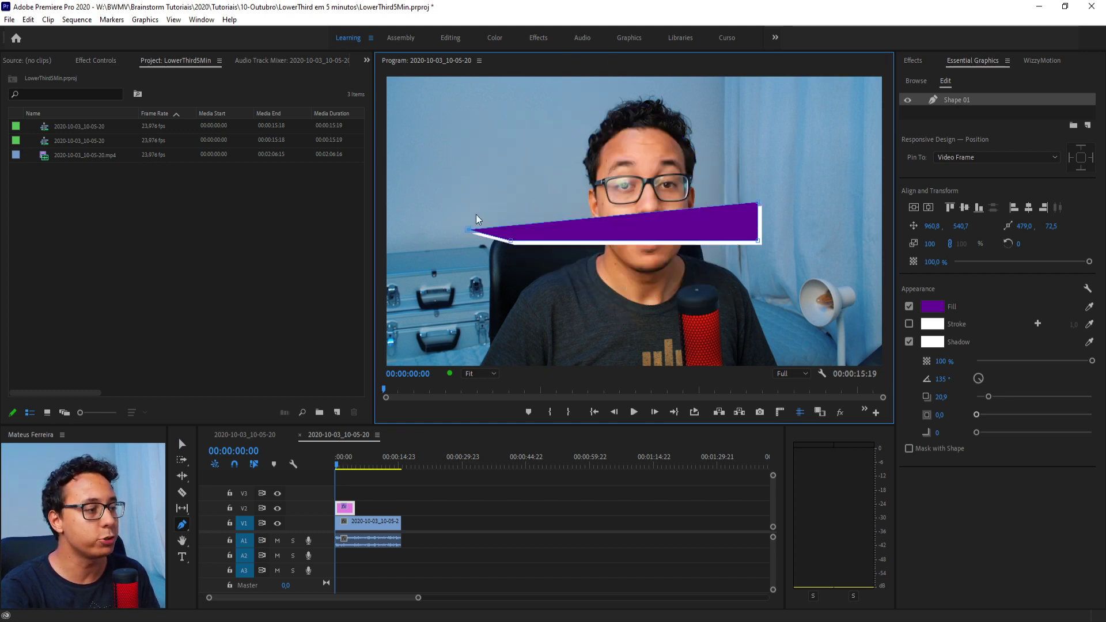
Drag the box's left corner to slant it into a parallelogram and start a text layer on it
key("ctrl+z")
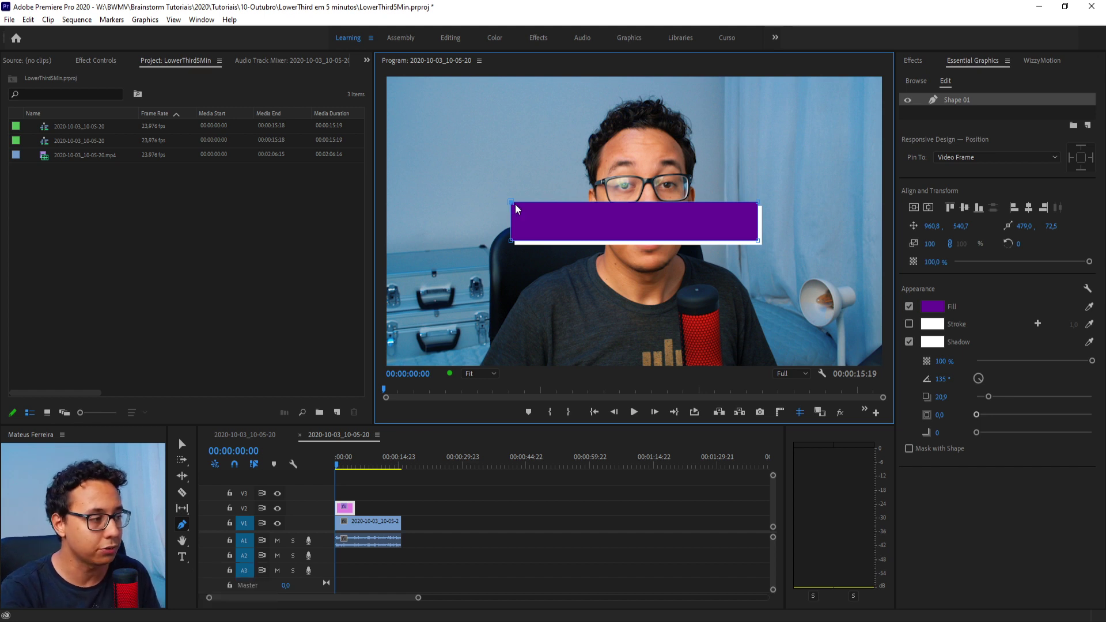
left_click_drag(514, 206, 760, 204)
left_click(761, 204)
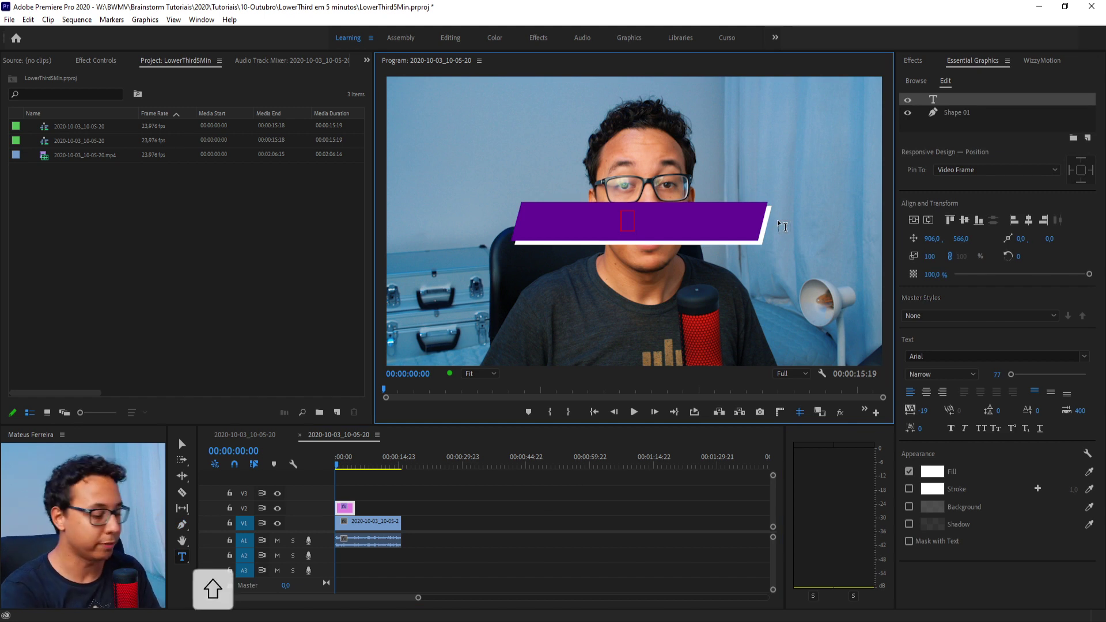
key("shift+m")
key("a")
key("t")
key("u")
key("e")
key("s")
key("shift+space")
key("shift+f")
key("e")
key("r")
key("e")
key("i")
key("r")
key("a")
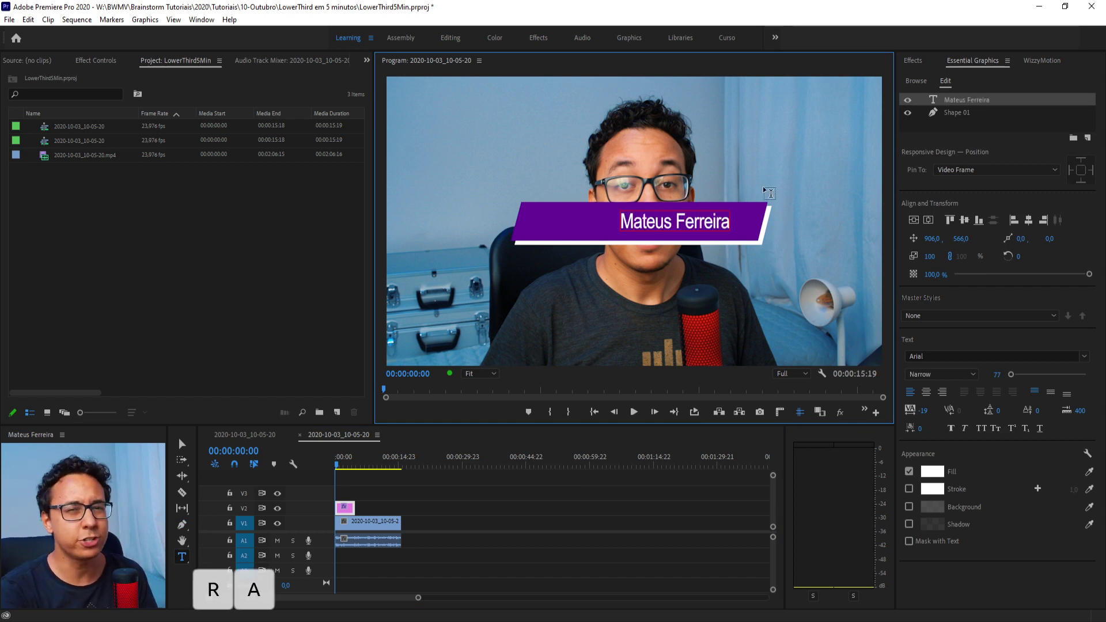
Select all the text and give it a bold font centred on the box, horizontal scale 70%
key("ctrl+a")
key("g")
key("o")
key("t")
key("h")
key("m")
key("Down")
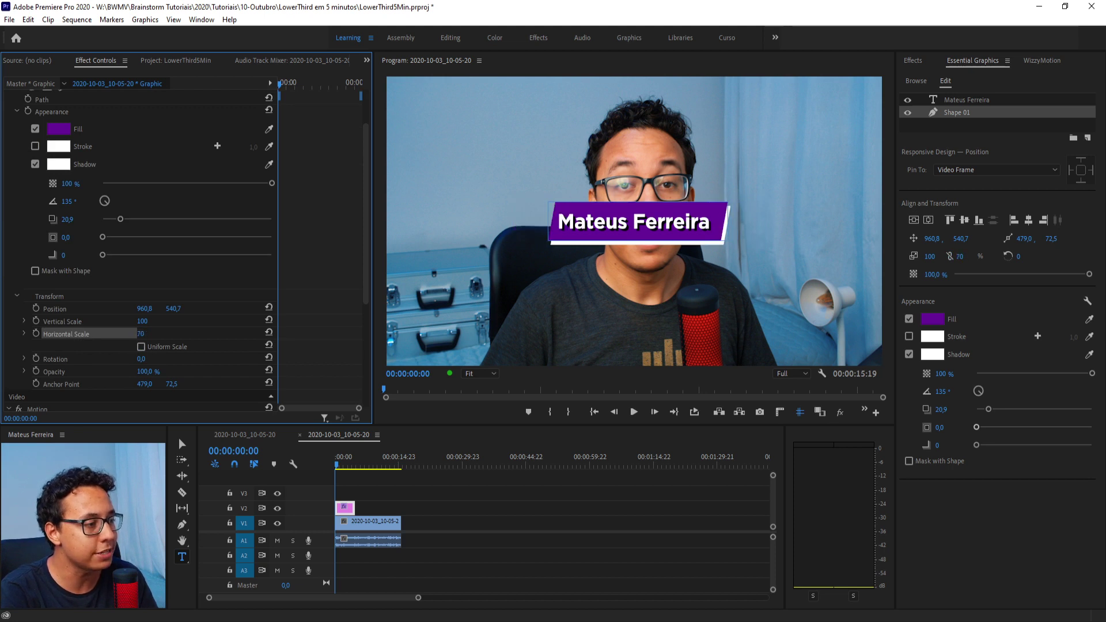
Keyframe the box's Horizontal Scale from 0 to 100 with eased keyframes and preview the growth
key("ctrl+z")
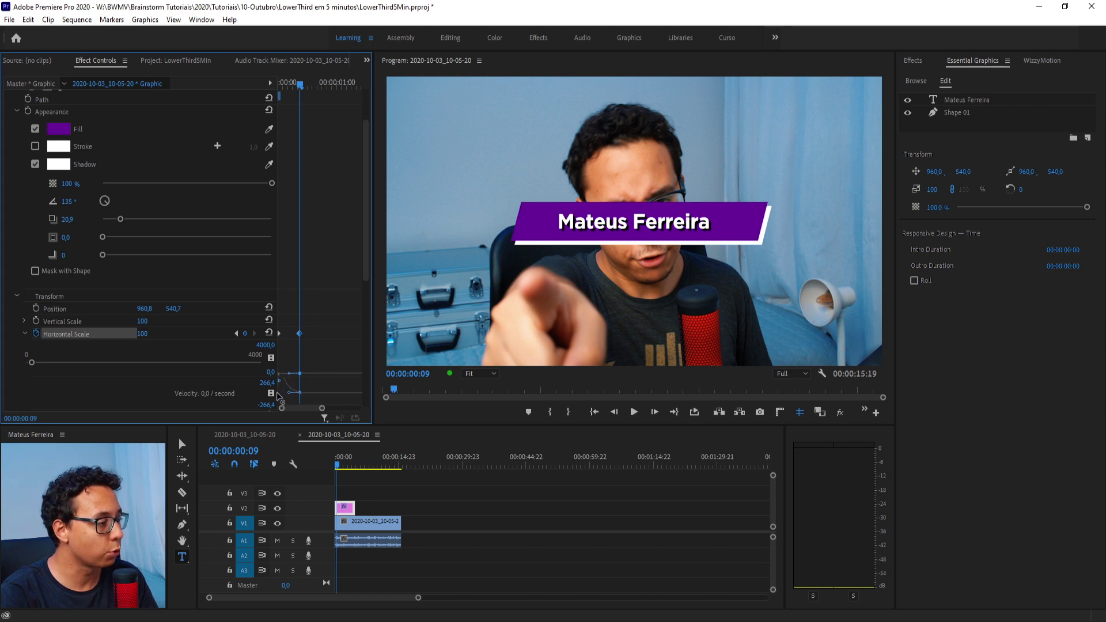
key("space")
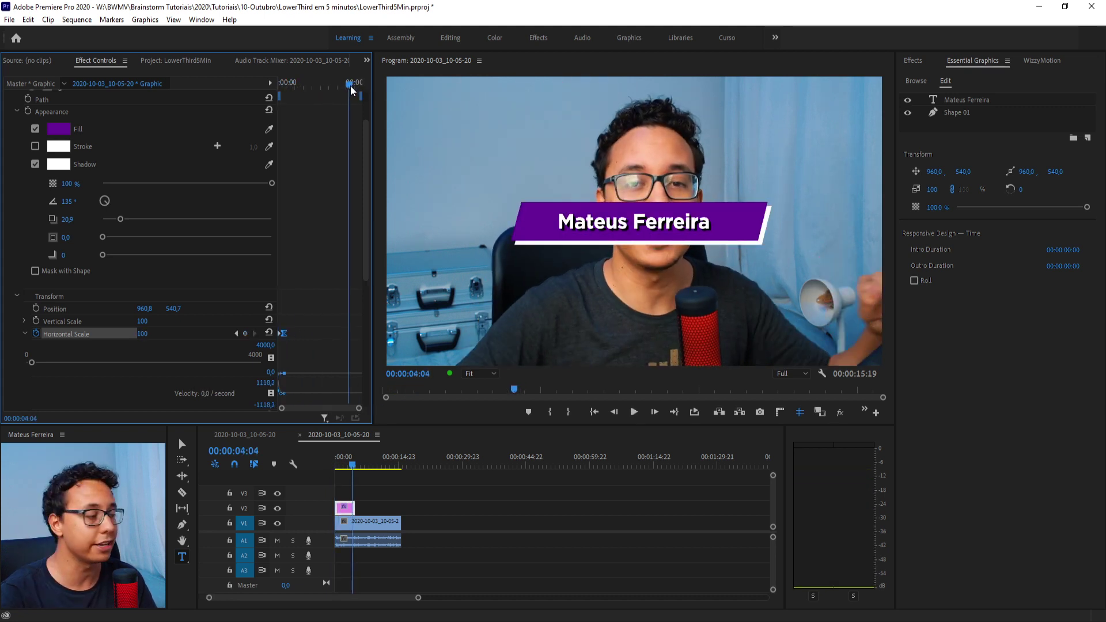
key("ctrl+c")
key("ctrl+v")
key("ctrl+c")
left_click(361, 87)
key("ctrl+v")
key("space")
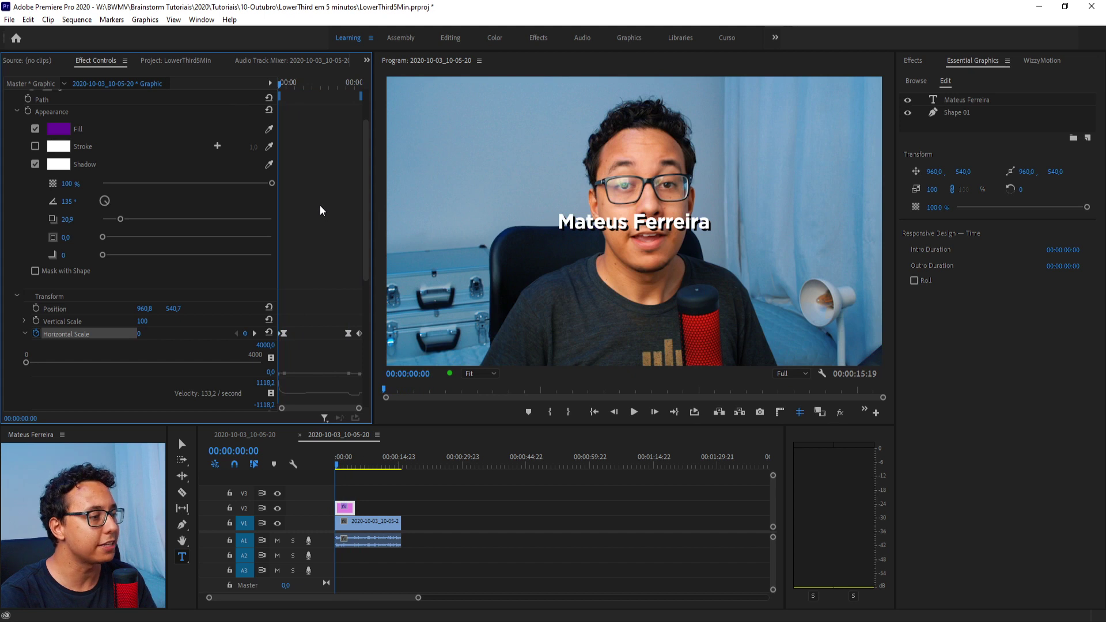
key("space")
Duplicate the purple box above the text layer as a mask pinned to the name
key("v")
key("space")
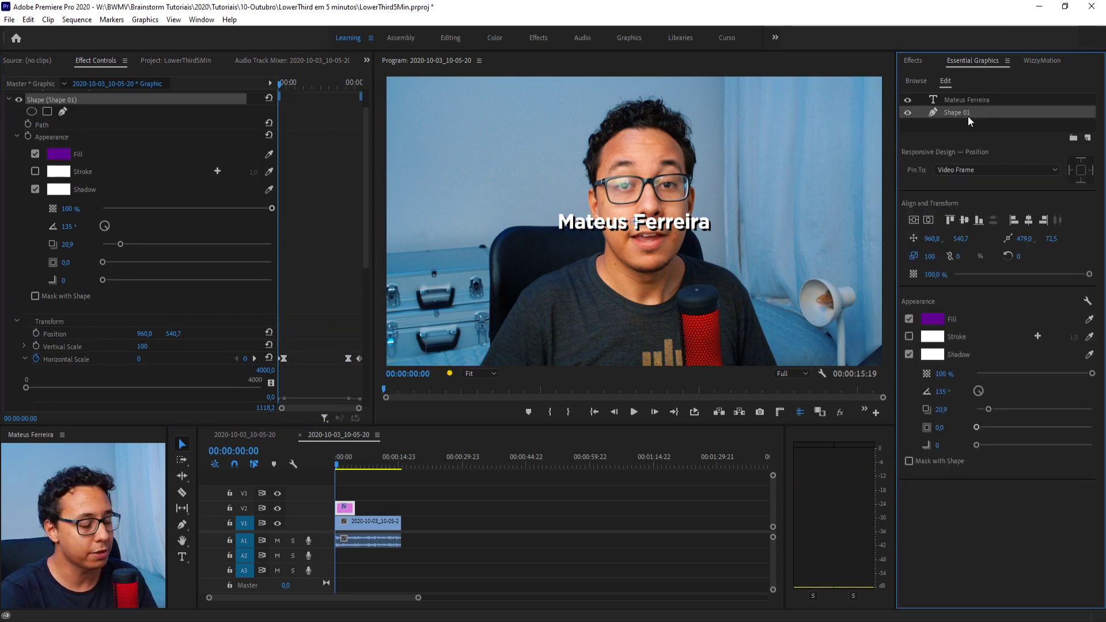
key("ctrl+c")
key("ctrl+v")
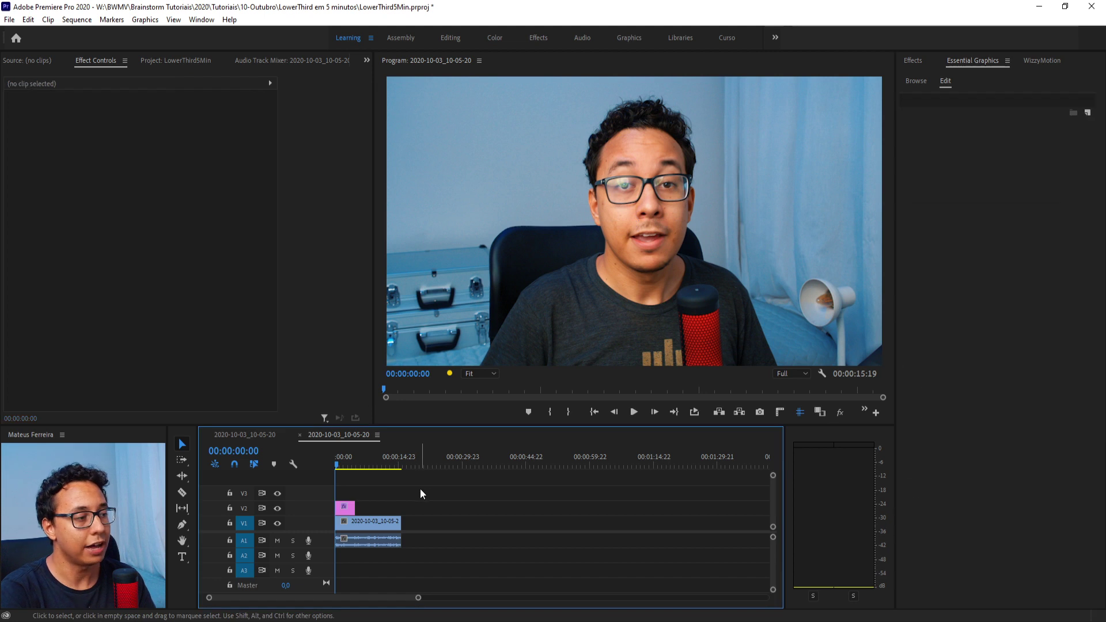
key("space")
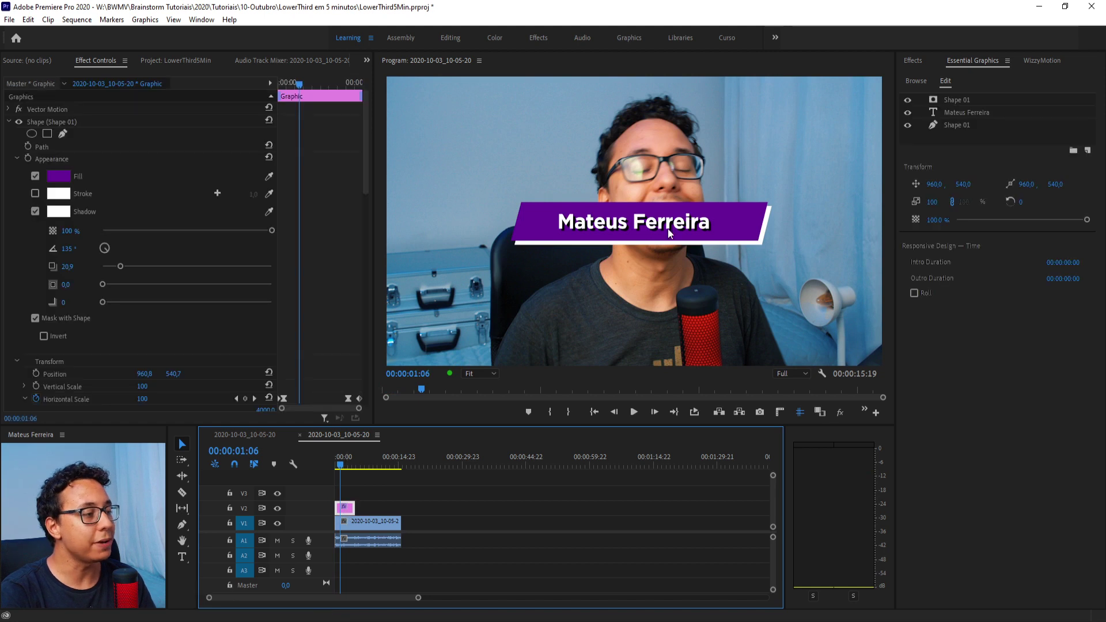
Extend the name to 'Mateus Ferreira do Brainstorm' to test the mask clipping
key("ctrl+a")
key("Right")
key("space")
key("d")
key("space")
key("o")
key("b")
key("i")
key("a")
key("s")
key("n")
key("t")
key("o")
key("m")
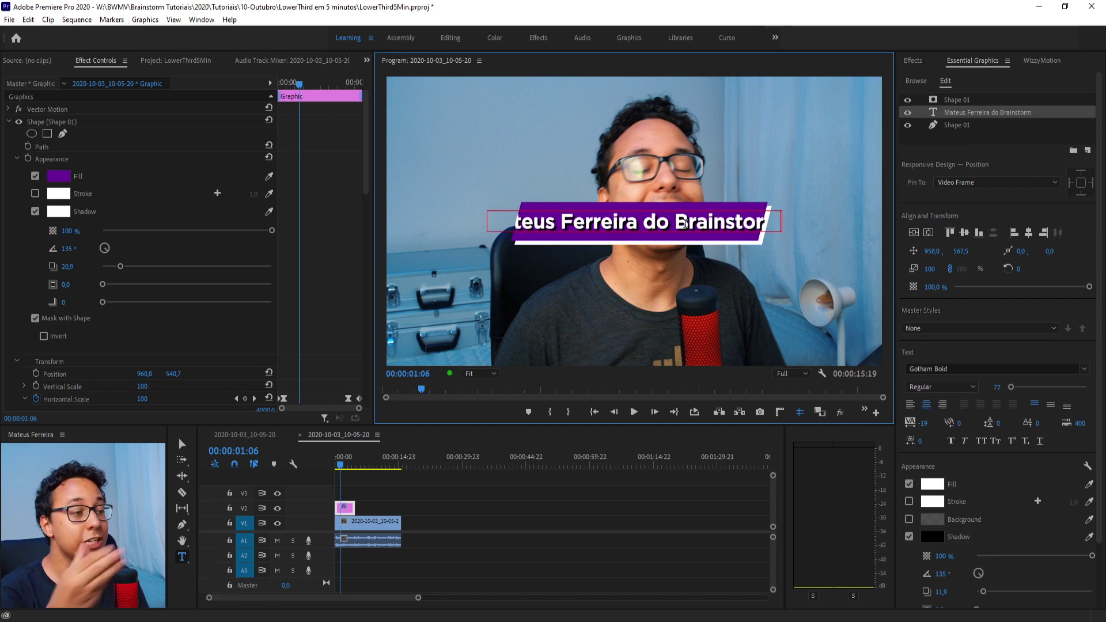
Test box resizing with a longer sentence, shorten to 'Mateus', and set 19-frame intro and one-second outro
key("ctrl+z")
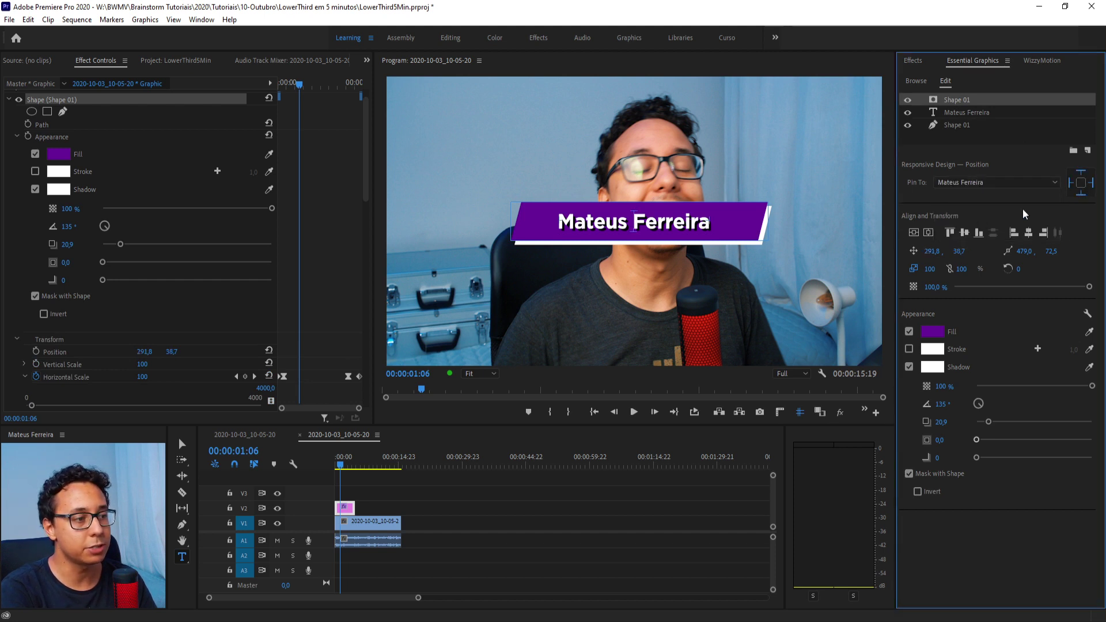
key("ctrl+a")
key("shift+v")
key("a")
key("i")
key("space")
key("a")
key("c")
key("o")
key("m")
key("p")
key("a")
key("n")
key("h")
key("space")
key("o")
key("t")
key("m")
key("a")
key("h")
key("o")
key("d")
key("space")
key("a")
key("b")
key("x")
key("o")
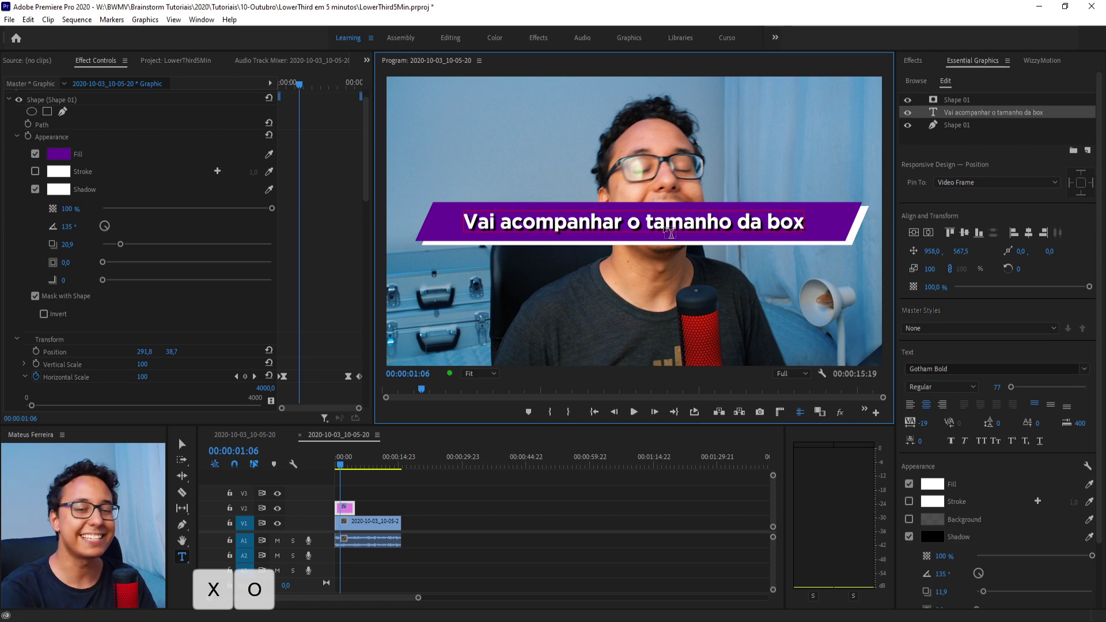
key("s")
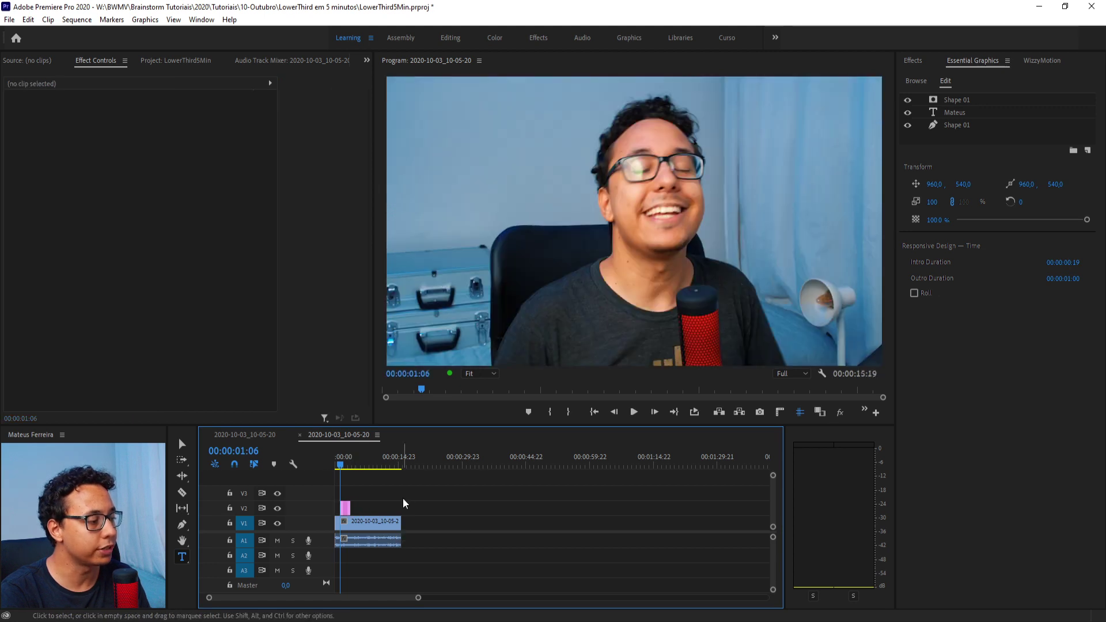
Play back the lower-third reveal and trim the graphic clip's end on V2
key("space")
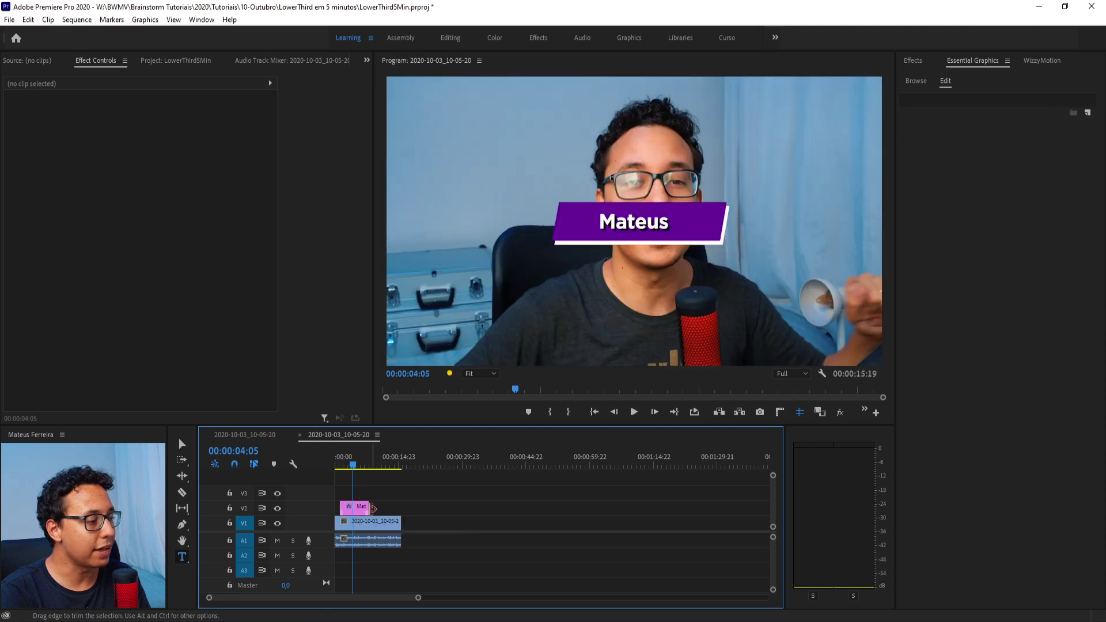
key("space")
key("v")
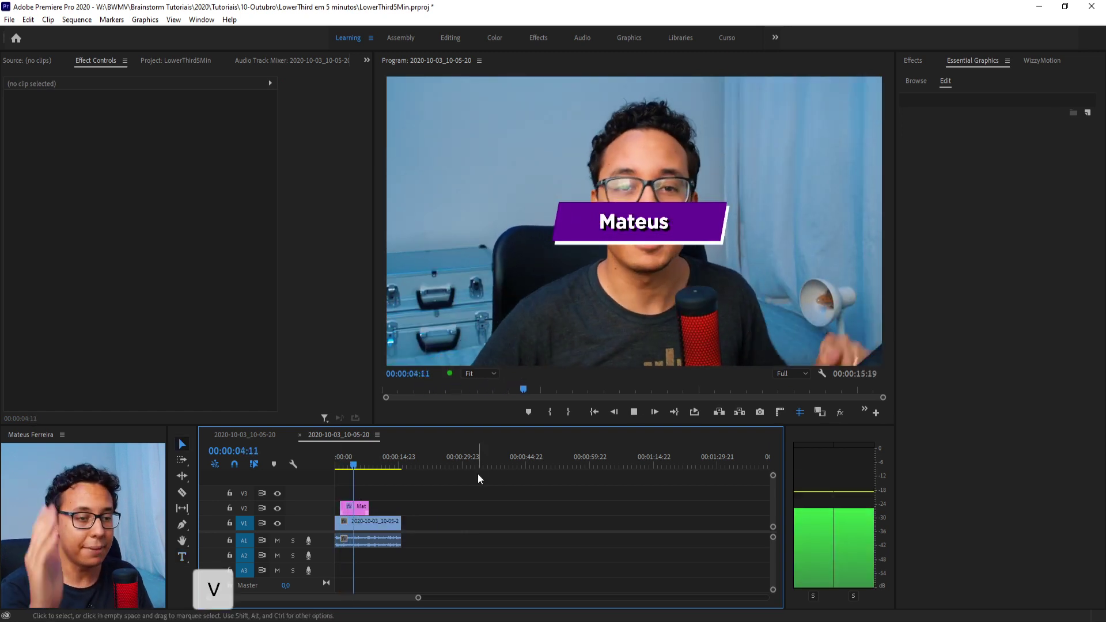
Set the graphic's Position to about 1027, 955 at the frame bottom and play it back
key("space")
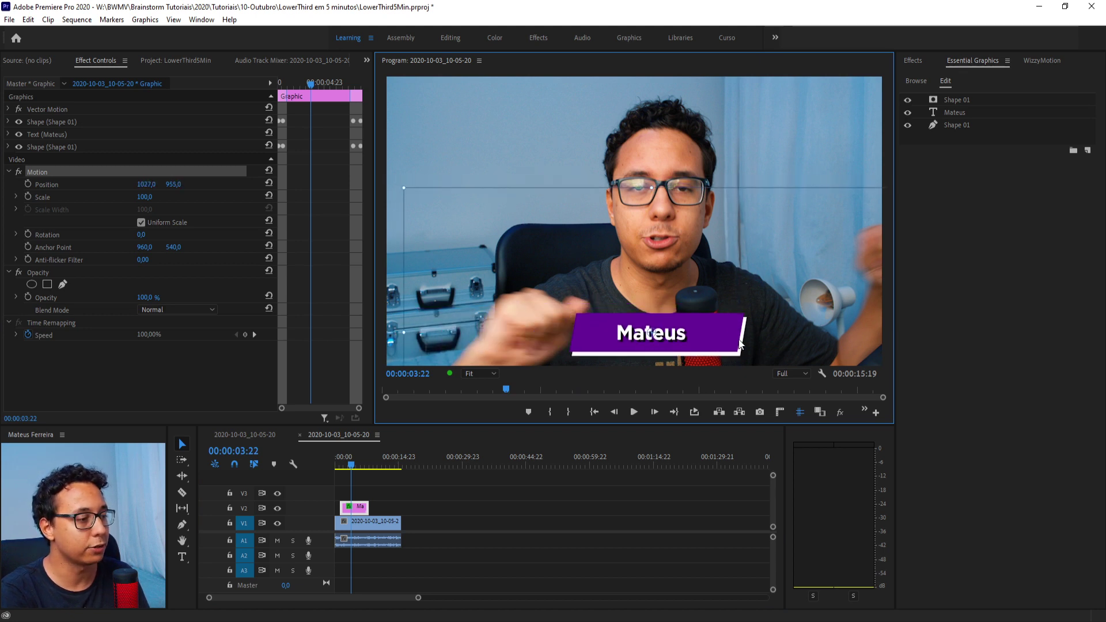
key("space")
key("v")
key("v")
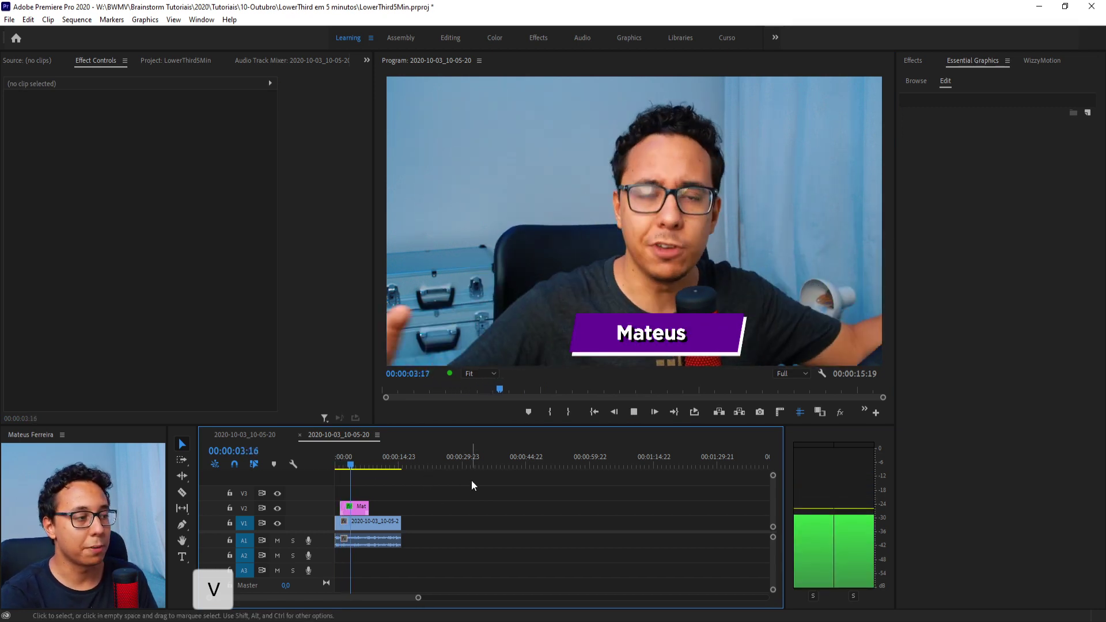
key("space")
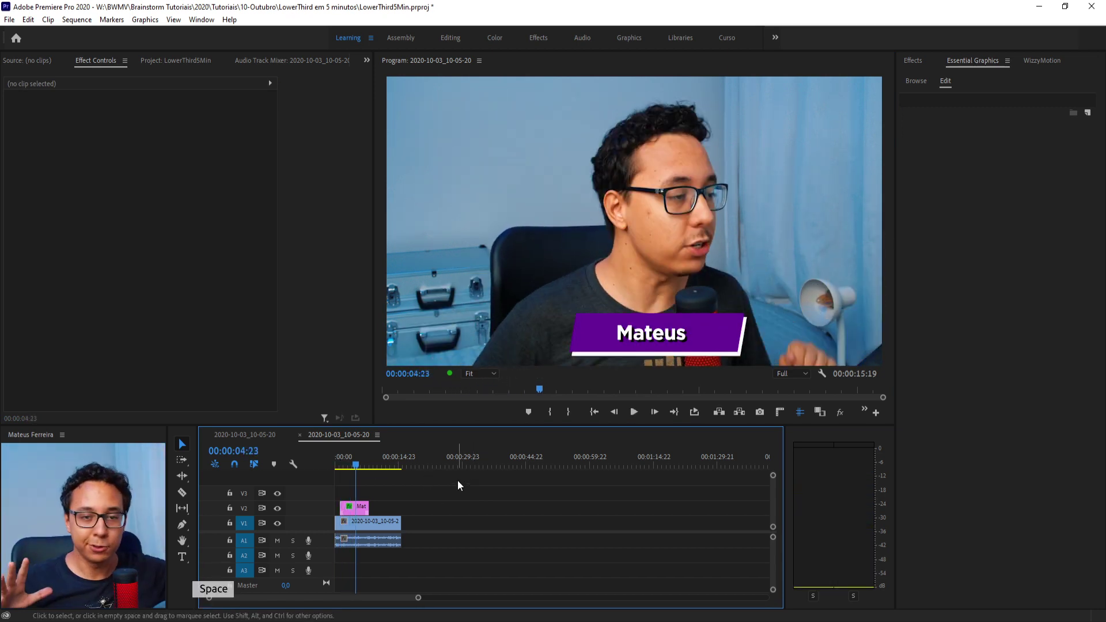